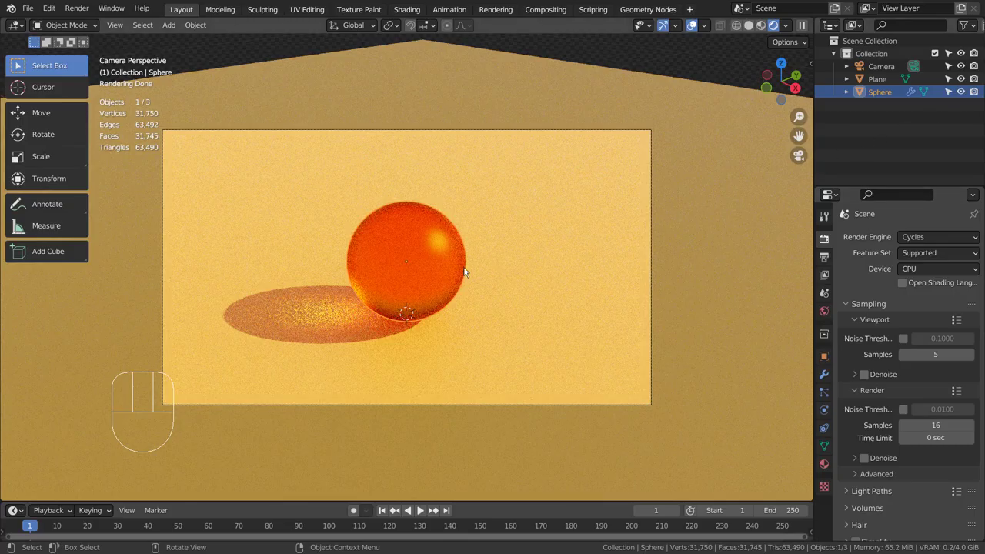
Switch the viewport to Solid shading and orbit out of the camera view around the sphere
left_click(753, 30)
left_click_drag(690, 335, 623, 344)
left_click_drag(482, 383, 544, 310)
left_click(534, 279)
middle_click(535, 294)
left_click(410, 267)
left_click_drag(431, 321, 449, 330)
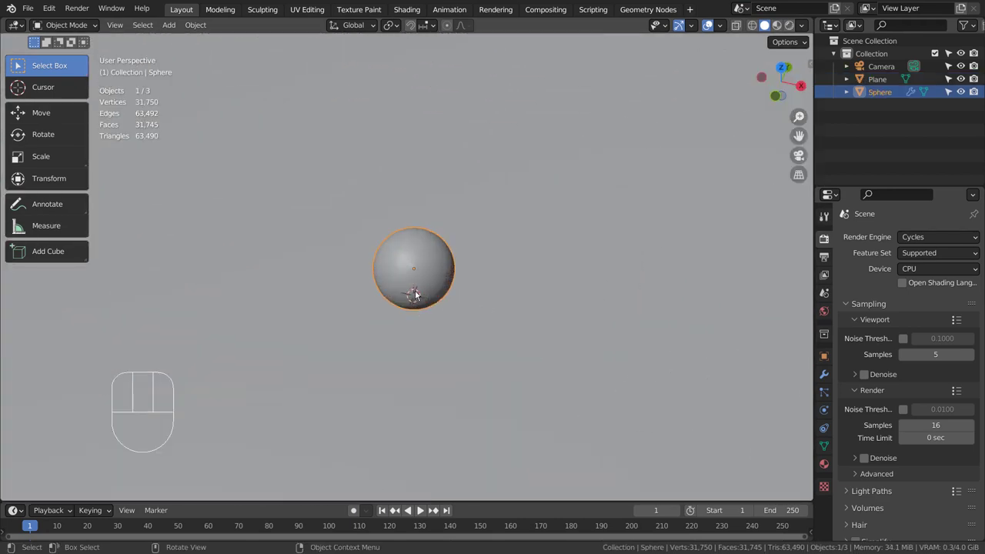
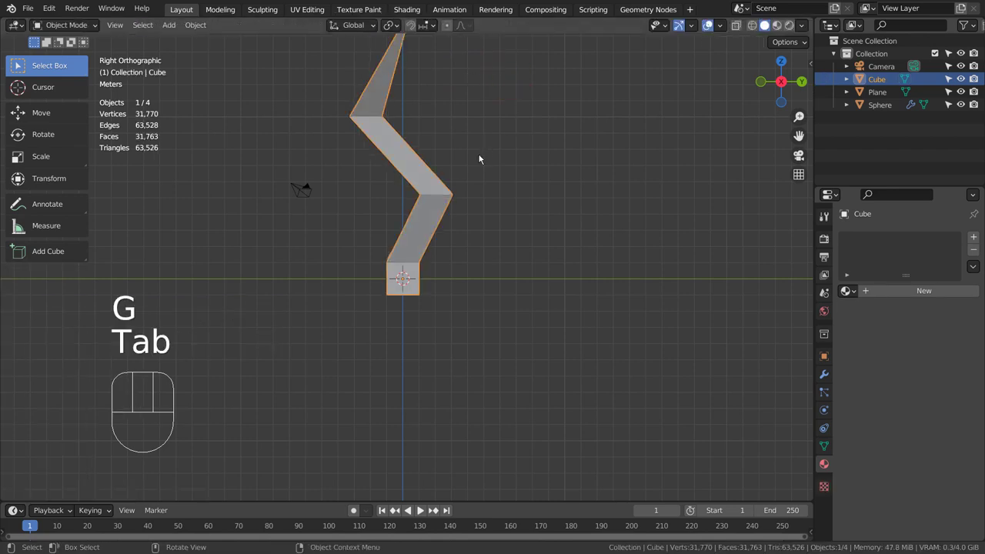
Subdivide the bent spike to round it and parent it to the sphere
key("ctrl+1")
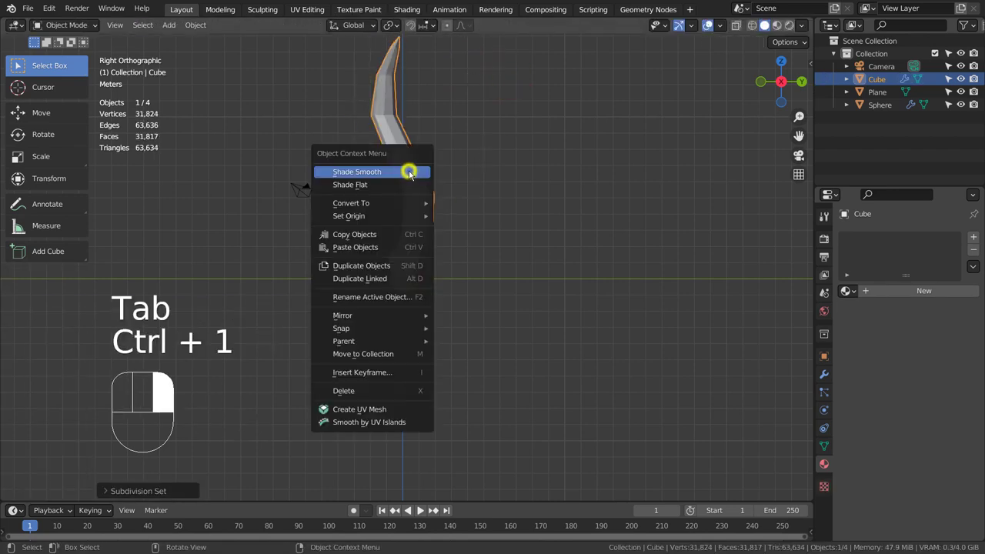
left_click_drag(454, 205, 485, 237)
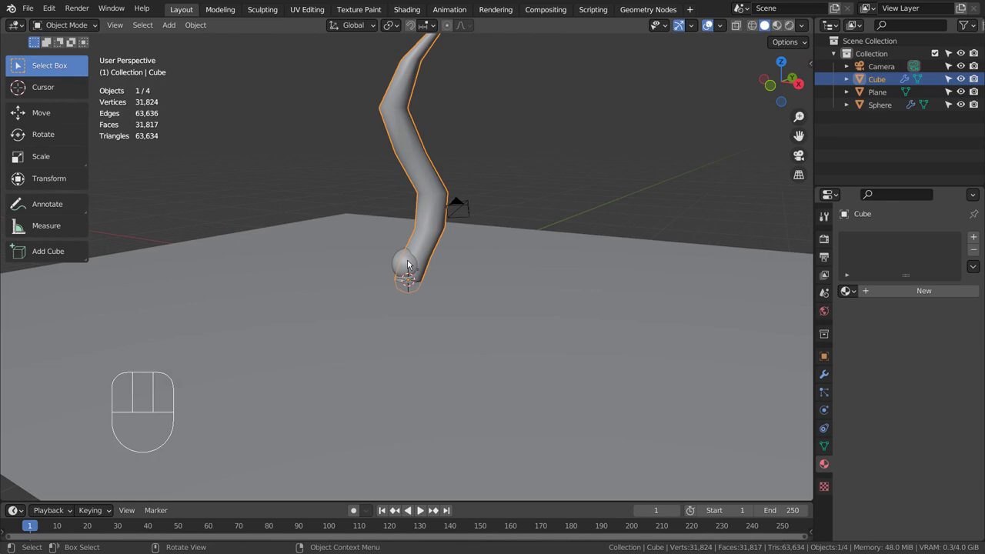
key("ctrl+p")
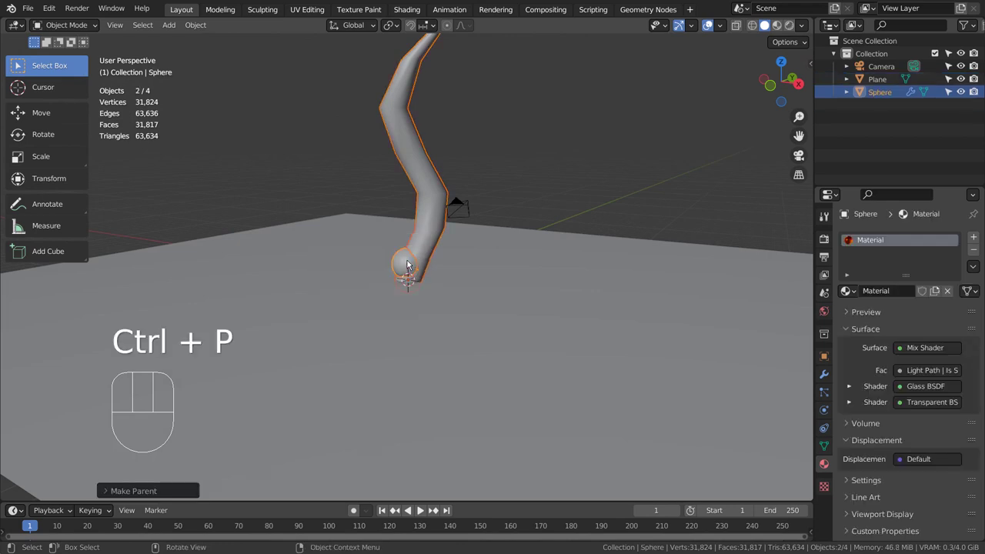
left_click_drag(411, 259, 419, 260)
Set the sphere's Instancing to Faces in its Object Properties
left_click(829, 356)
left_click(851, 474)
left_click(956, 495)
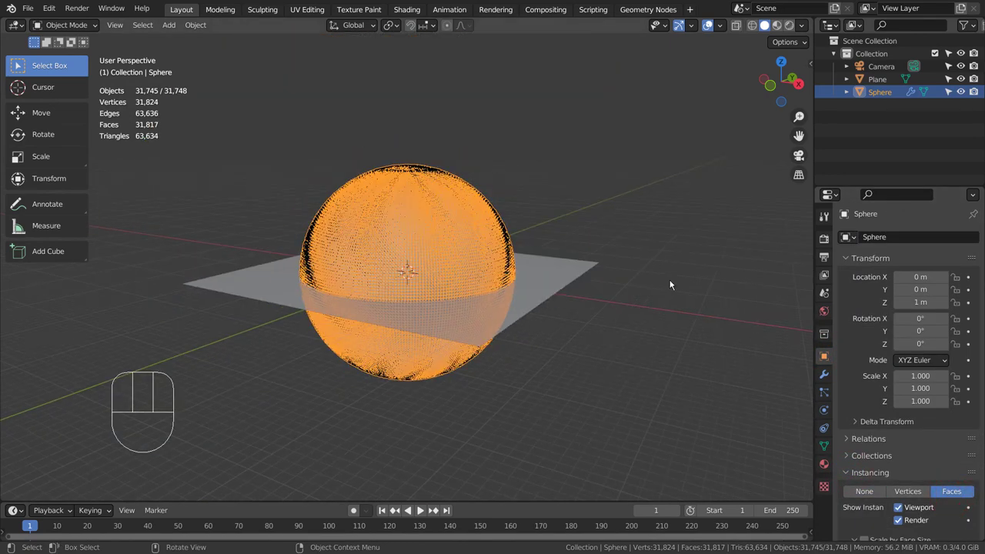
Scale the spike down to about 0.006 so tiny copies bristle across the sphere
left_click(851, 97)
left_click_drag(893, 133, 842, 147)
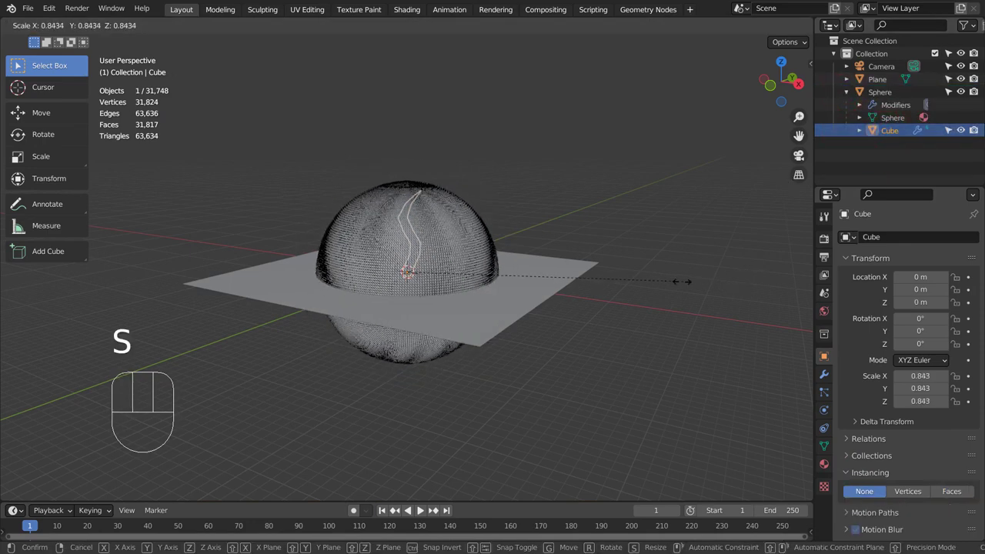
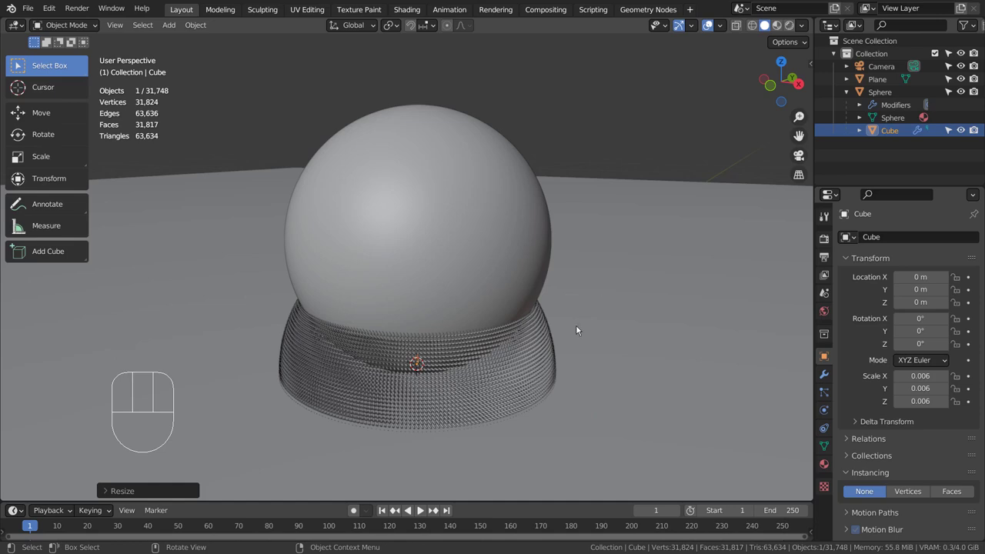
left_click_drag(624, 313, 634, 302)
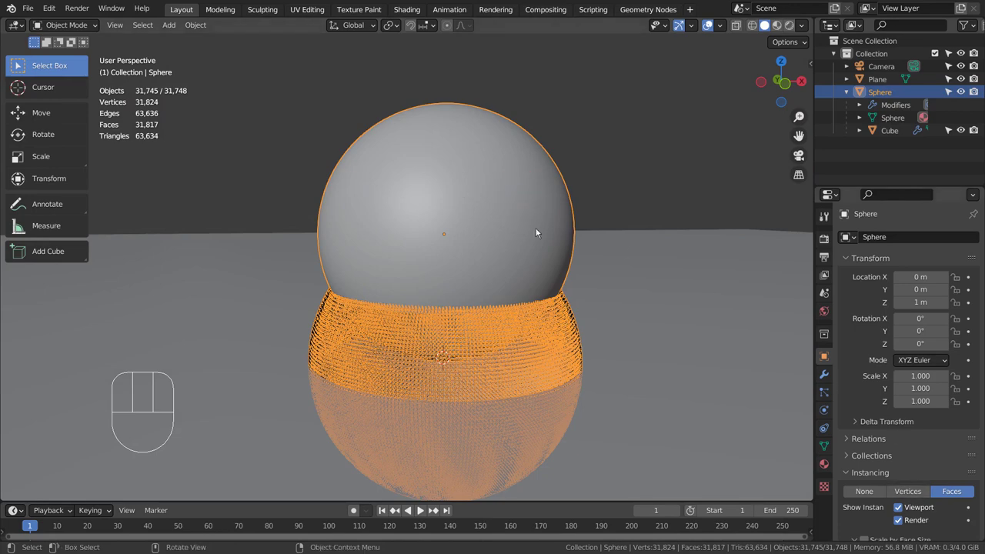
Delete the sphere's Subdivision modifier and scale the spike up into long curved horns
left_click(827, 370)
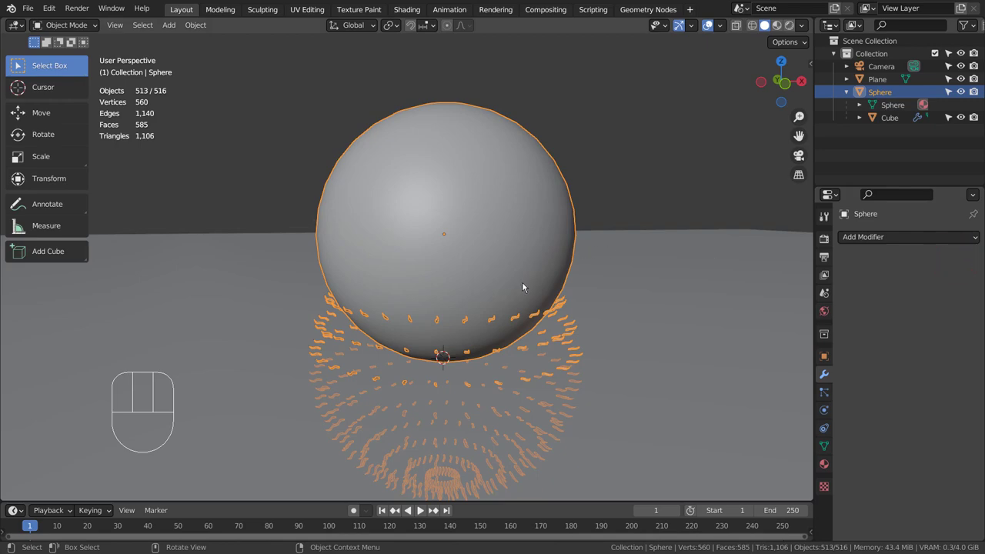
left_click(894, 122)
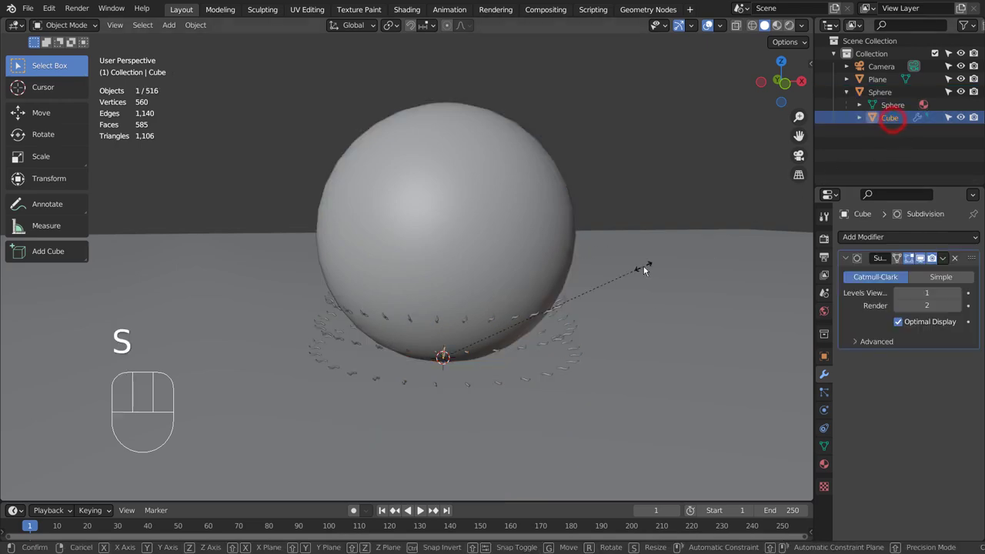
left_click(632, 240)
Move the sphere upward, constrained to the Z axis
left_click(563, 275)
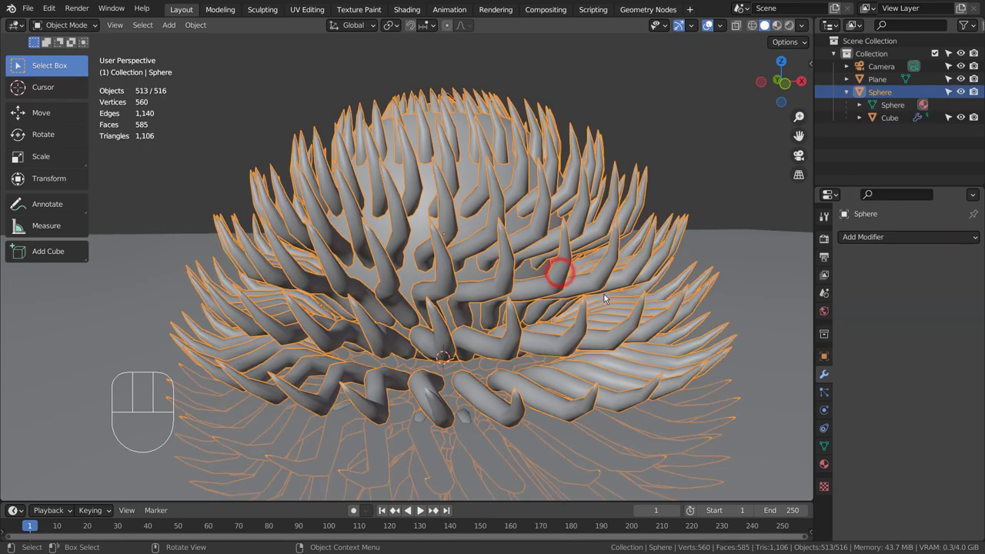
key("g")
key("z")
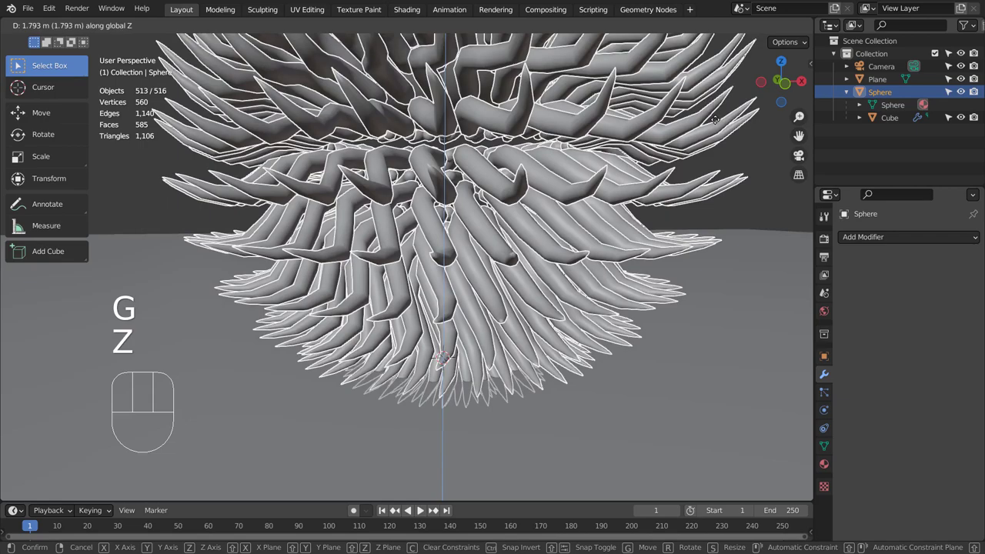
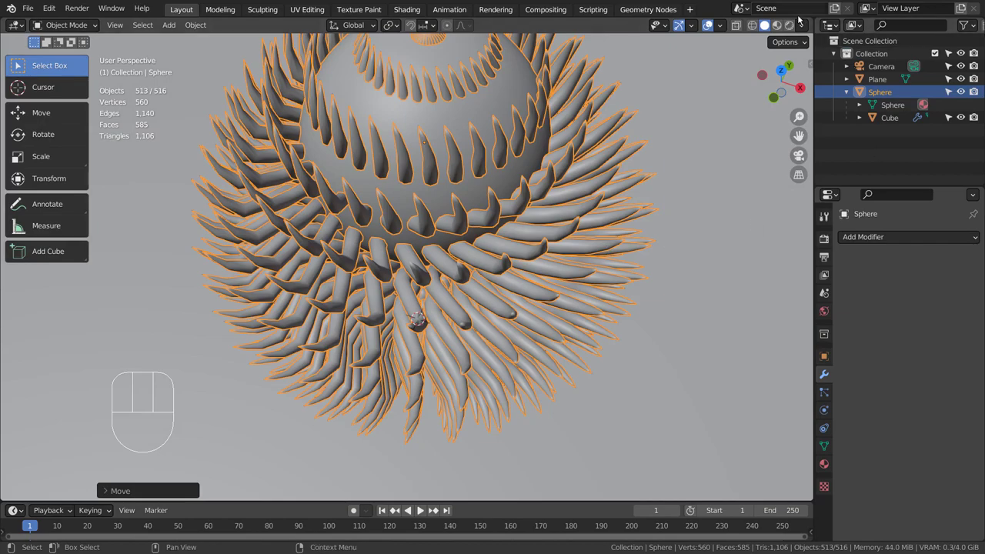
Turn on Rendered shading and inspect the orange-red spiky ball from close up and afar
left_click(794, 25)
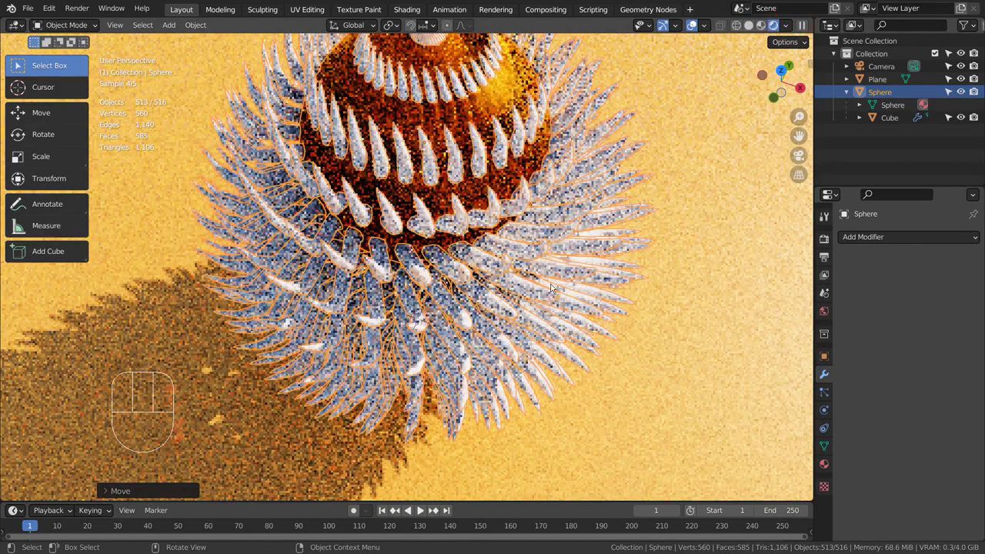
left_click_drag(505, 304, 510, 267)
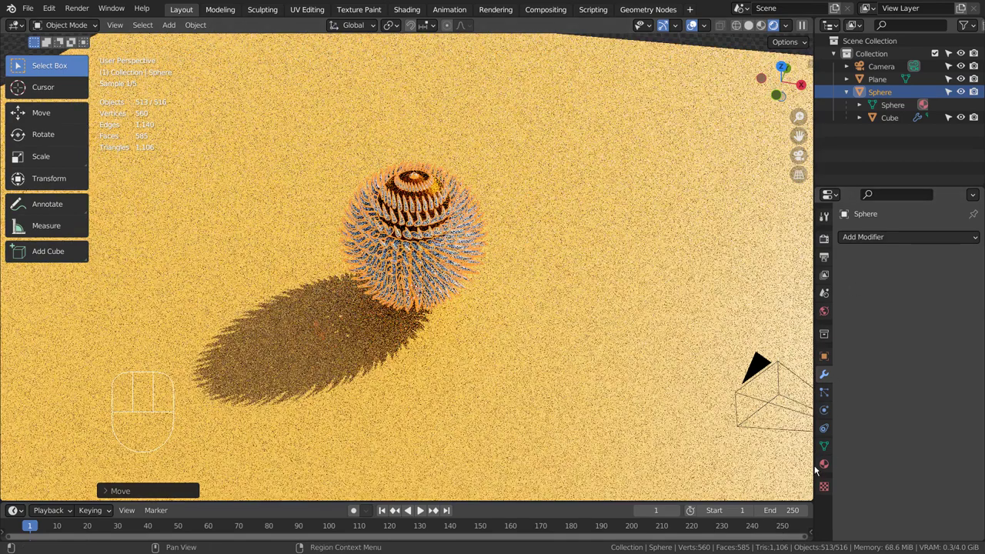
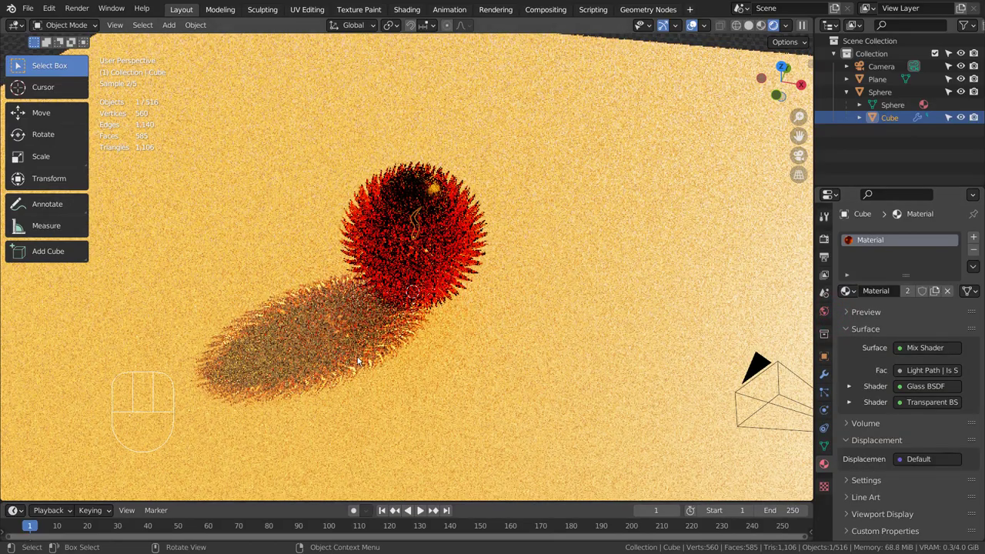
left_click_drag(432, 336, 769, 148)
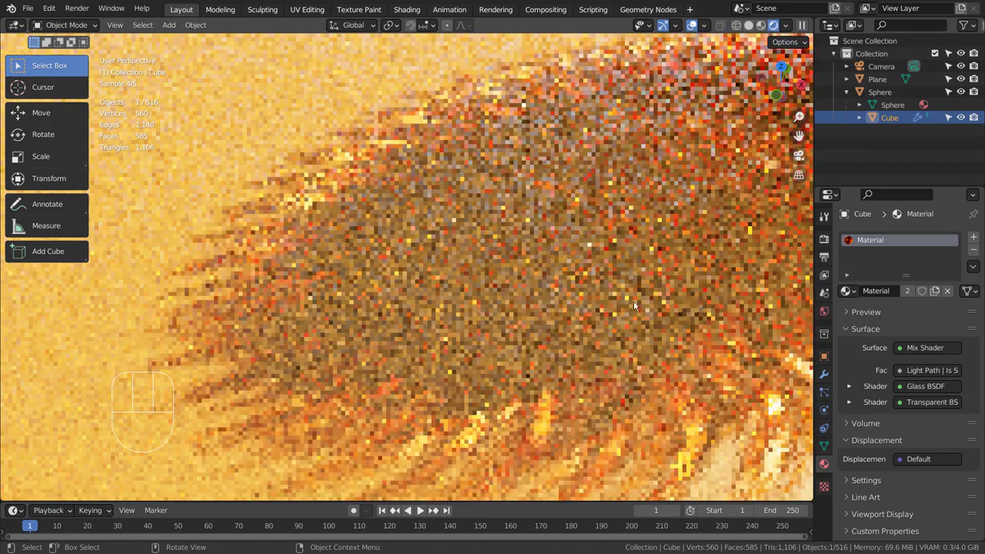
left_click_drag(675, 314, 432, 306)
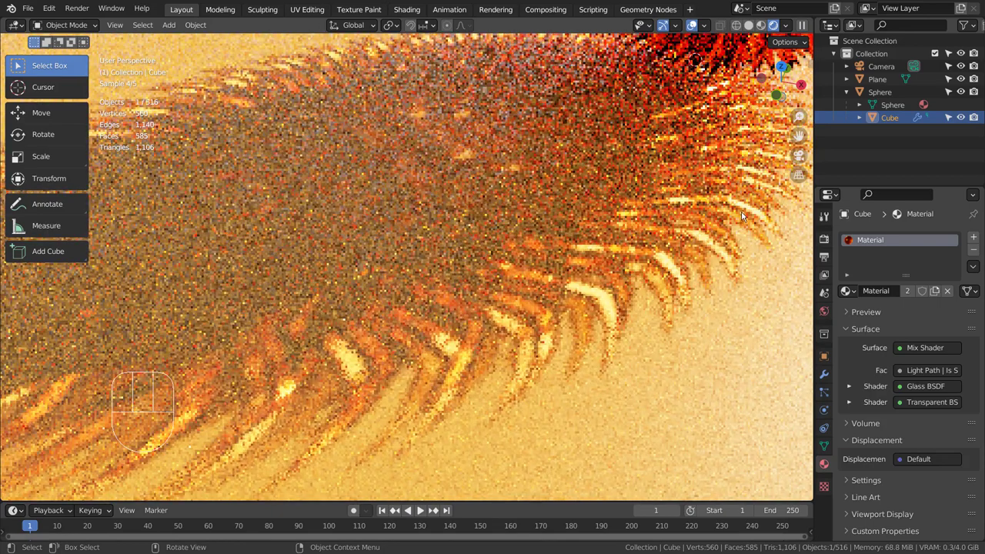
left_click_drag(734, 218, 638, 244)
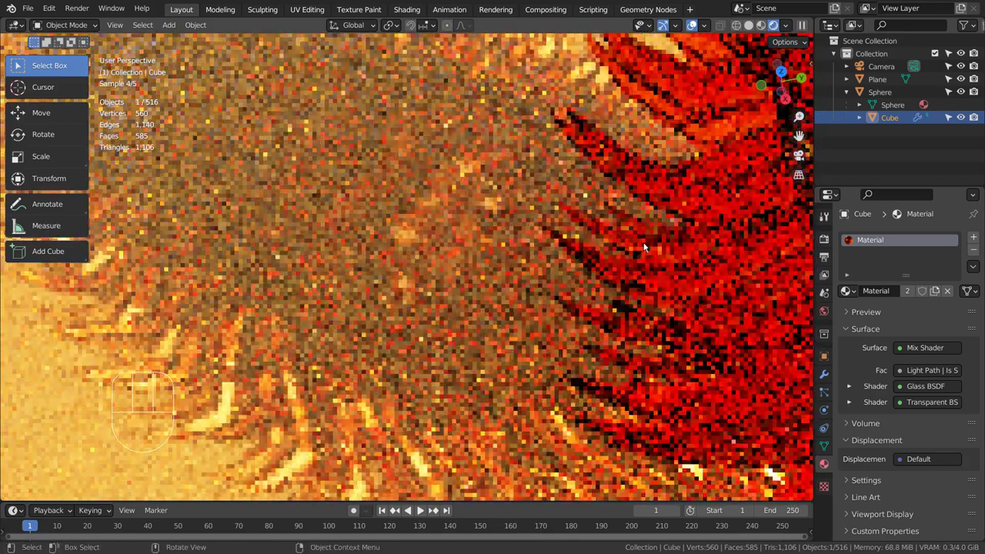
left_click_drag(664, 269, 714, 195)
left_click_drag(714, 218, 657, 312)
Enter the camera view and walk-navigate it to frame the spiky ball
key("KP_0")
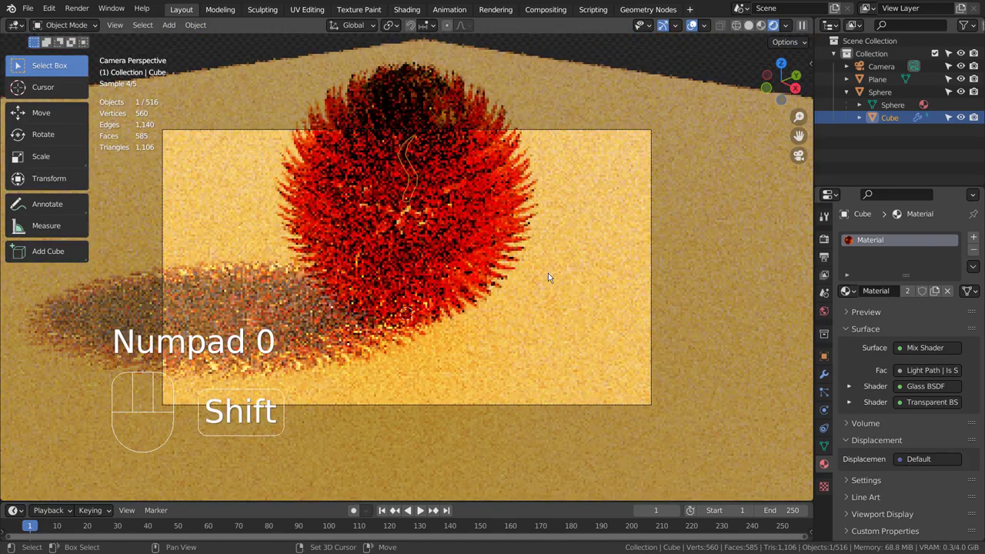
key("shift+`")
key("s")
key("s")
key("s")
key("s")
key("e")
key("e")
key("e")
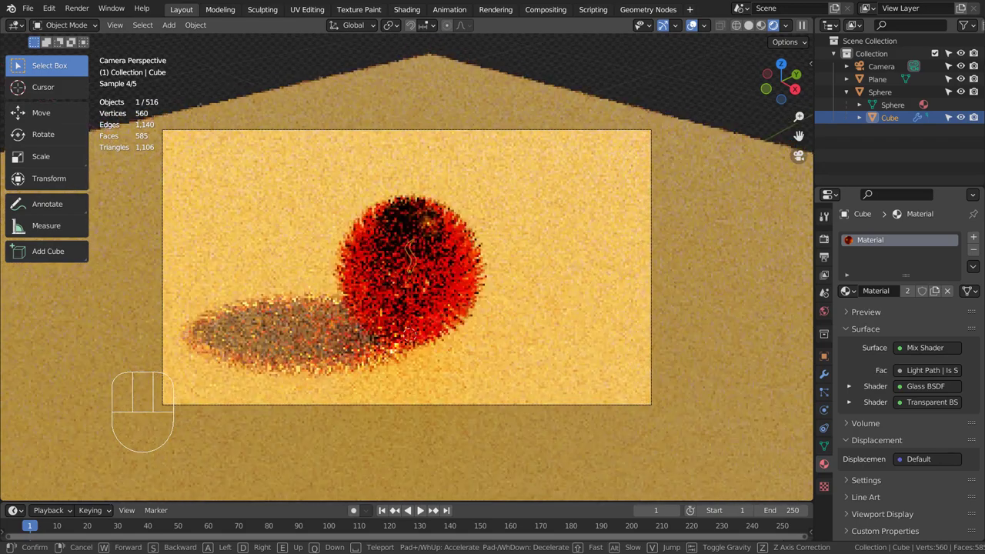
key("w")
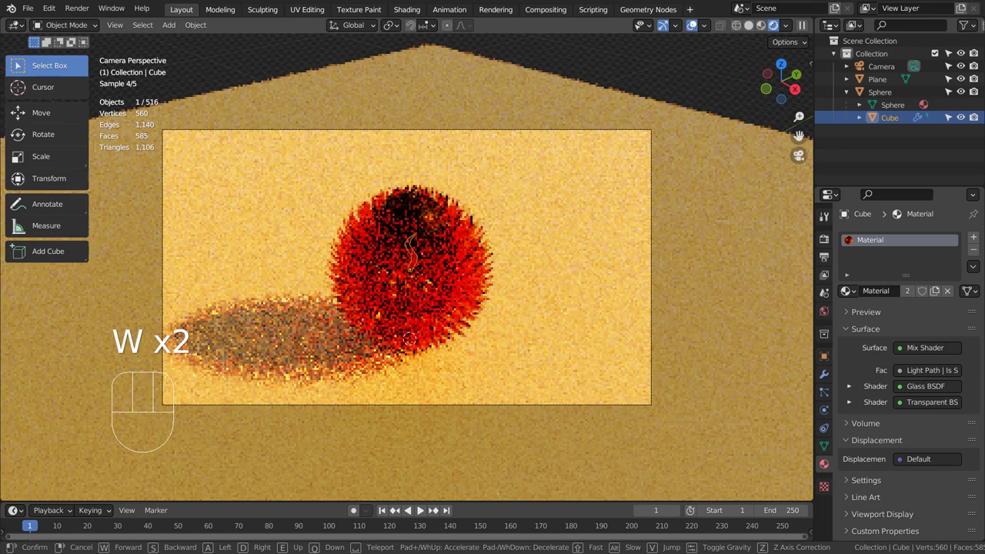
left_click(410, 270)
Select the cube, the sphere and the ground plane to check their materials
left_click(589, 256)
left_click(453, 253)
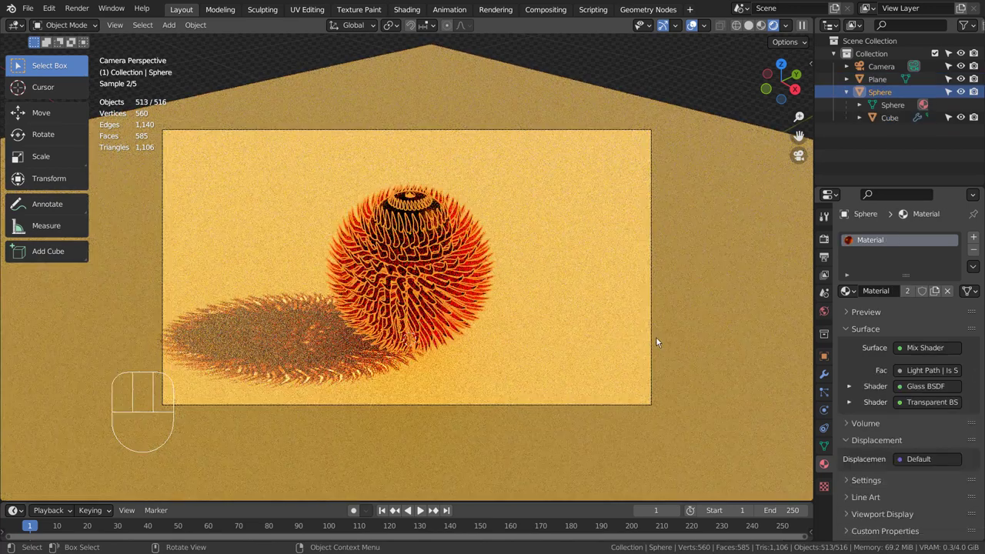
left_click(554, 299)
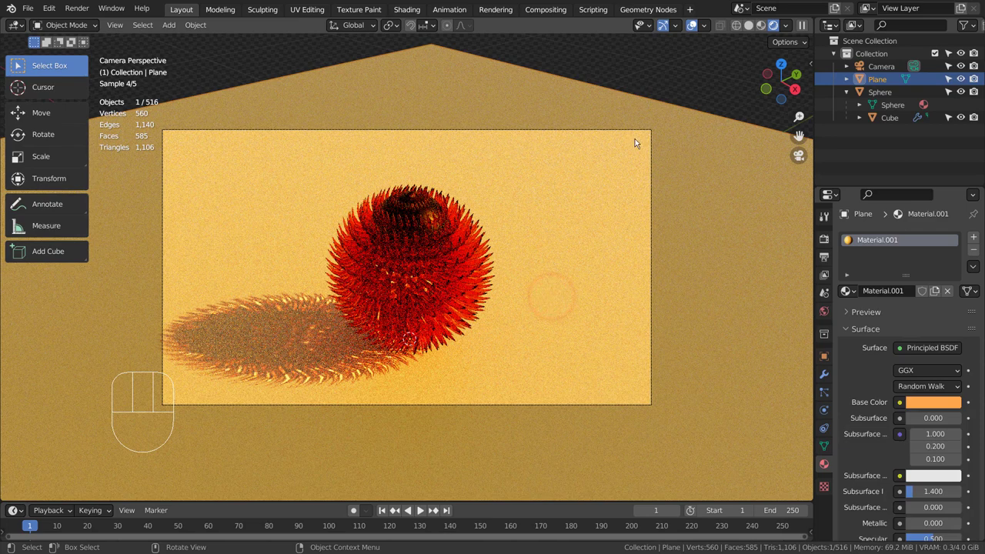
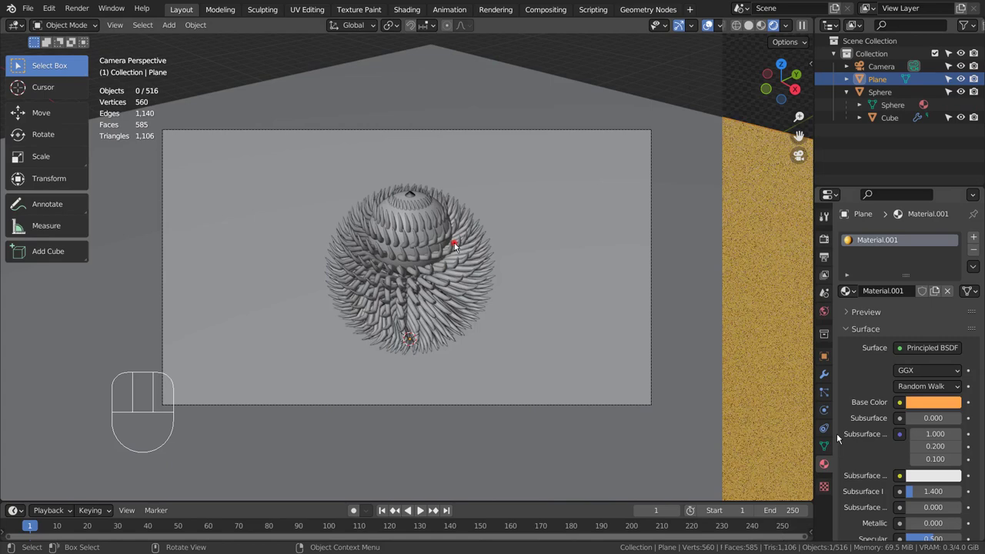
Select all spike objects and move them into a new Collection 2
key("ctrl+a")
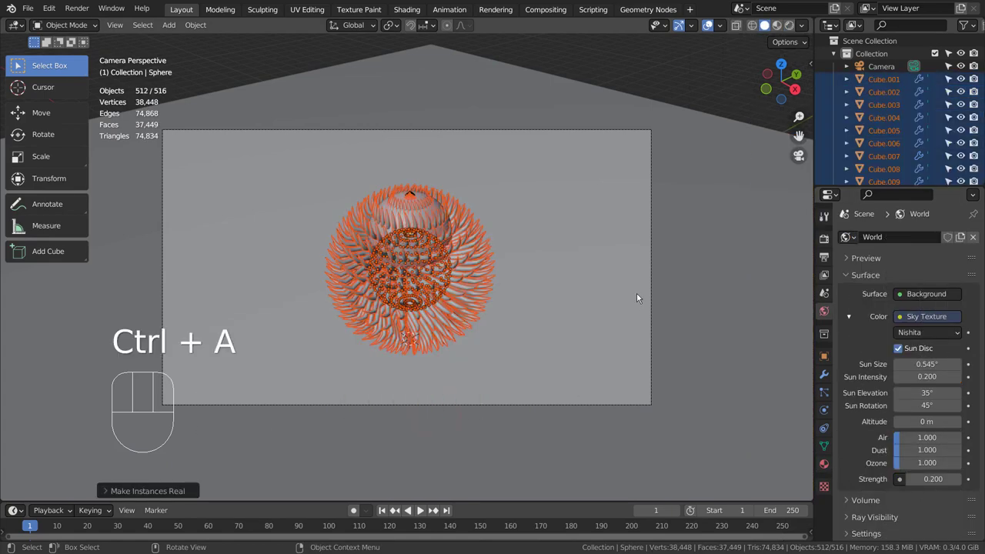
key("m")
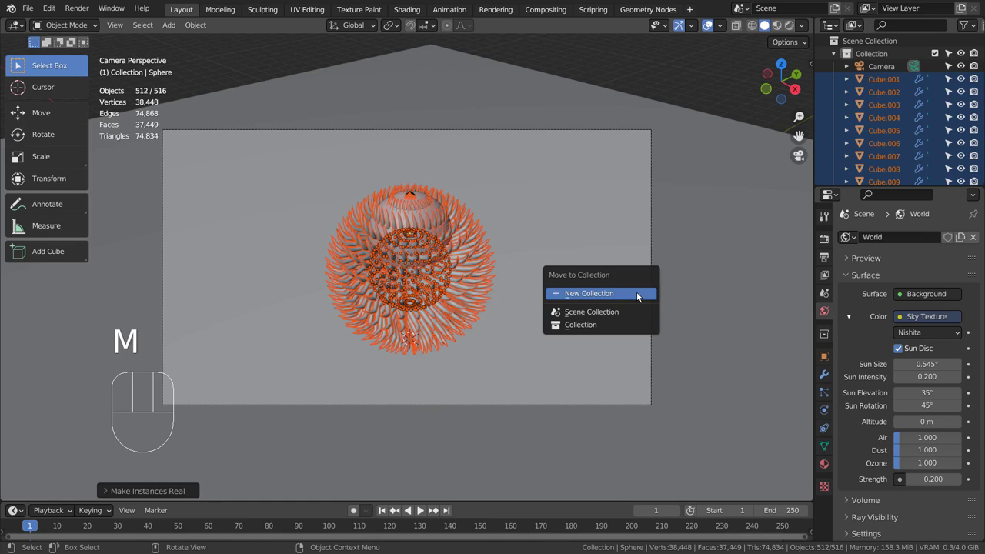
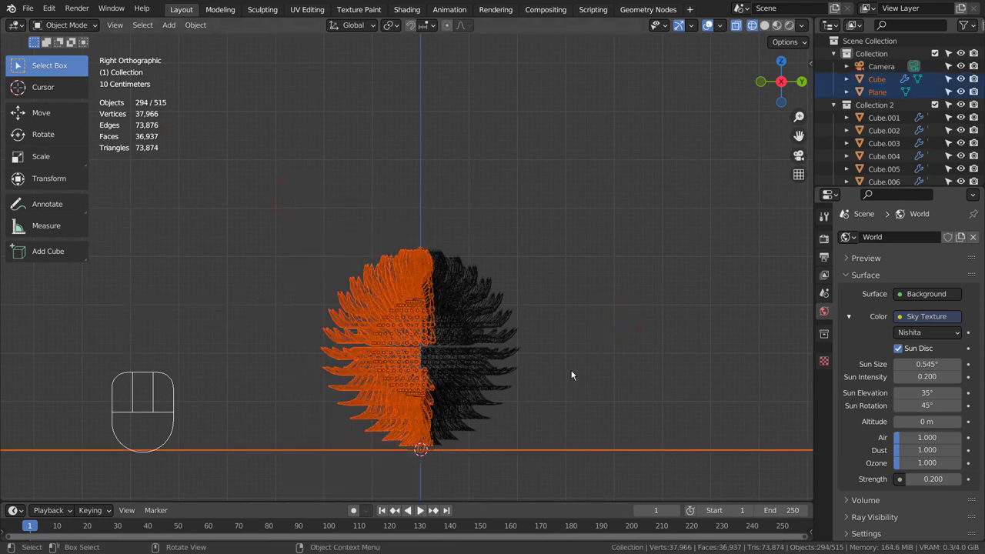
Delete the original cube and extra spikes, returning to Object Mode
left_click(578, 453)
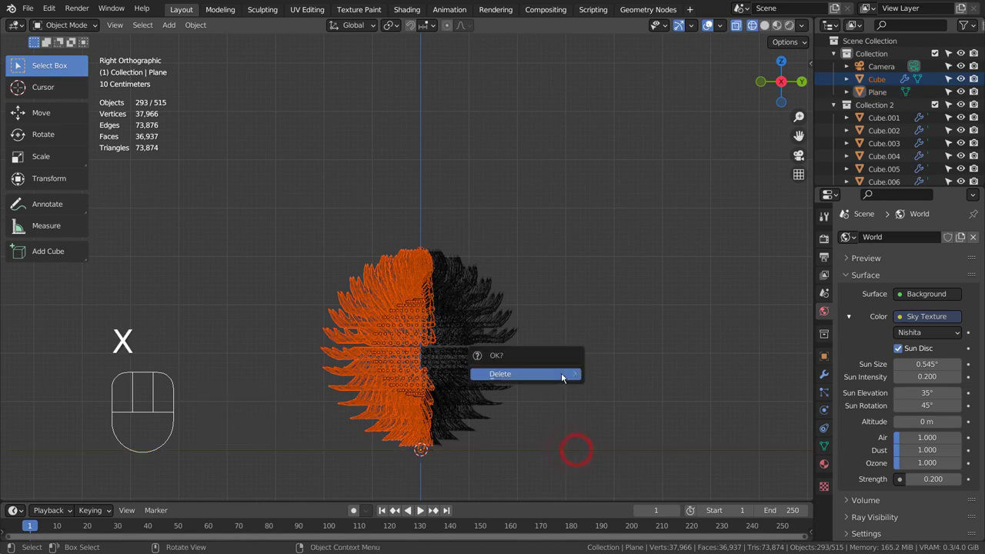
key("Tab")
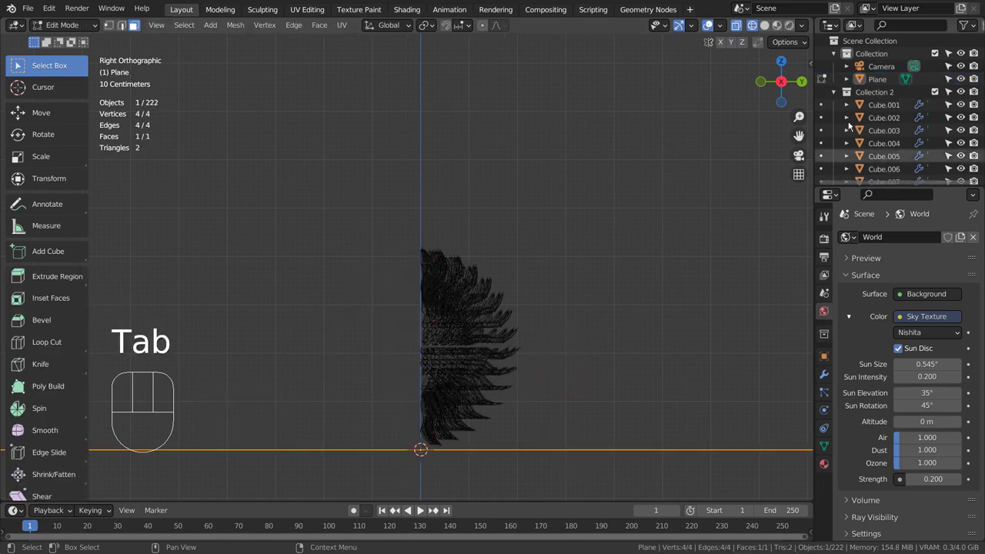
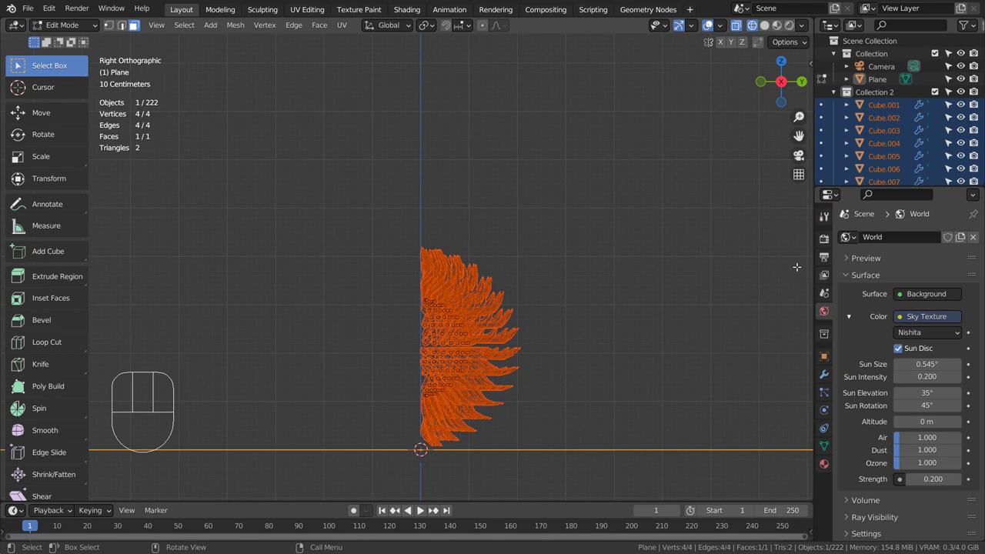
key("Tab")
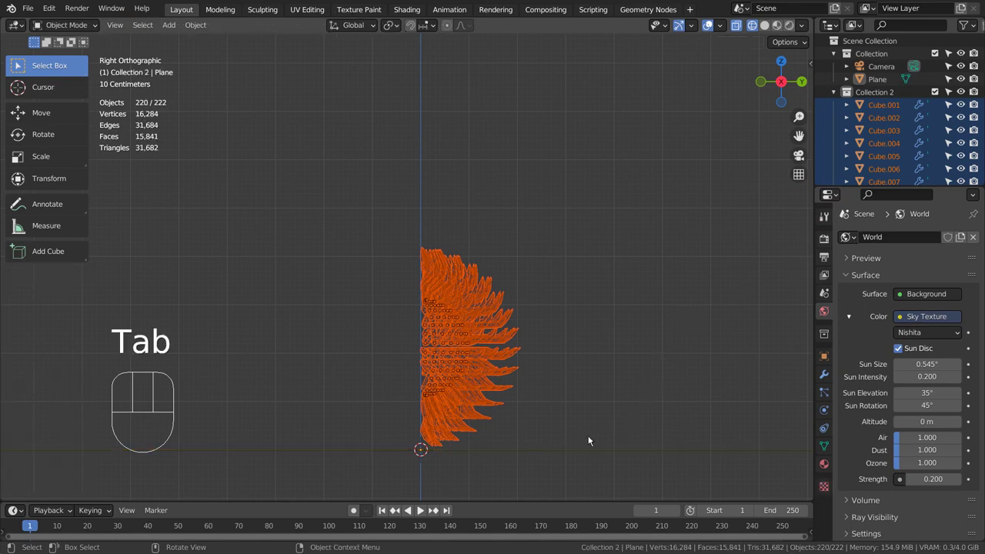
Rotate the remaining spike objects about -87 degrees as one group
key("r")
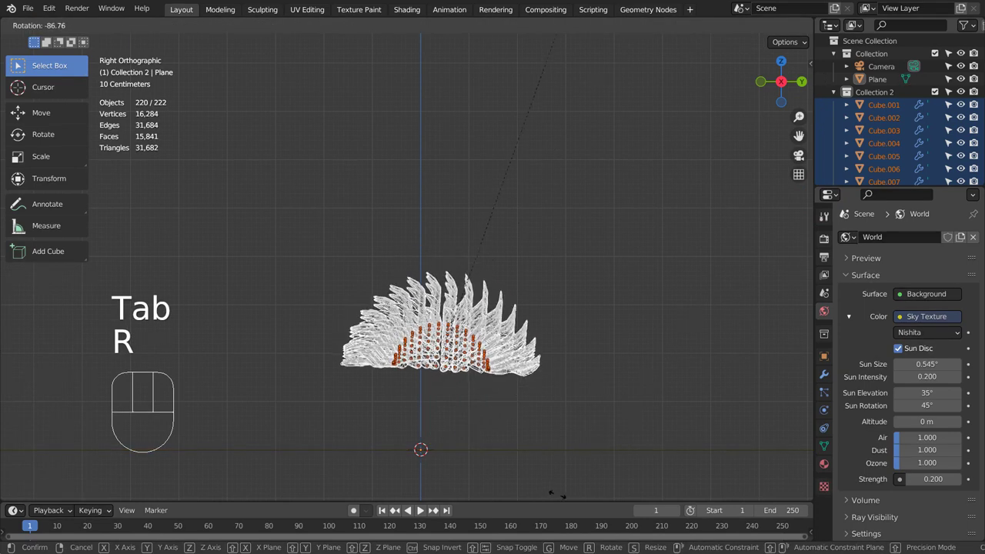
left_click(553, 494)
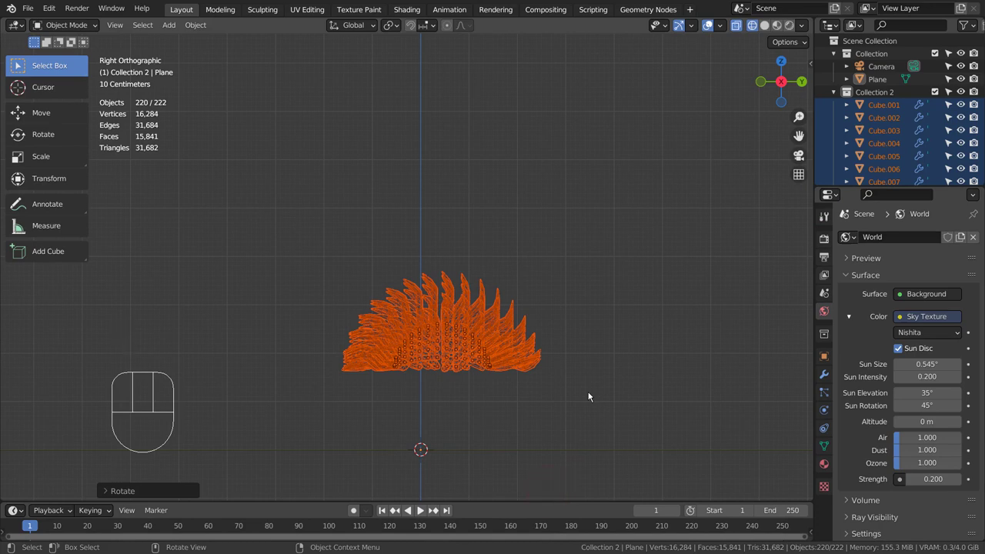
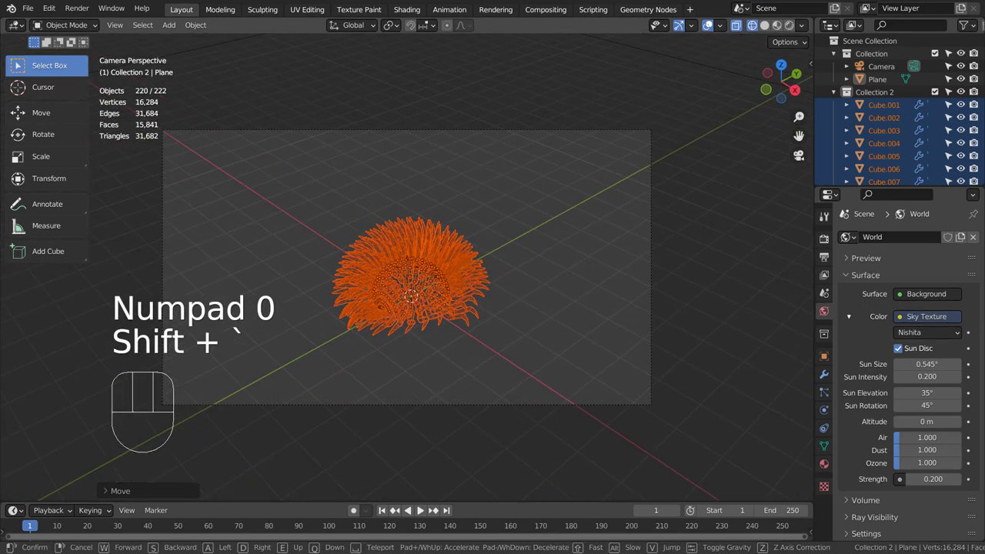
Show the rotated spiky form in Rendered shading and inspect it from close up
left_click(409, 269)
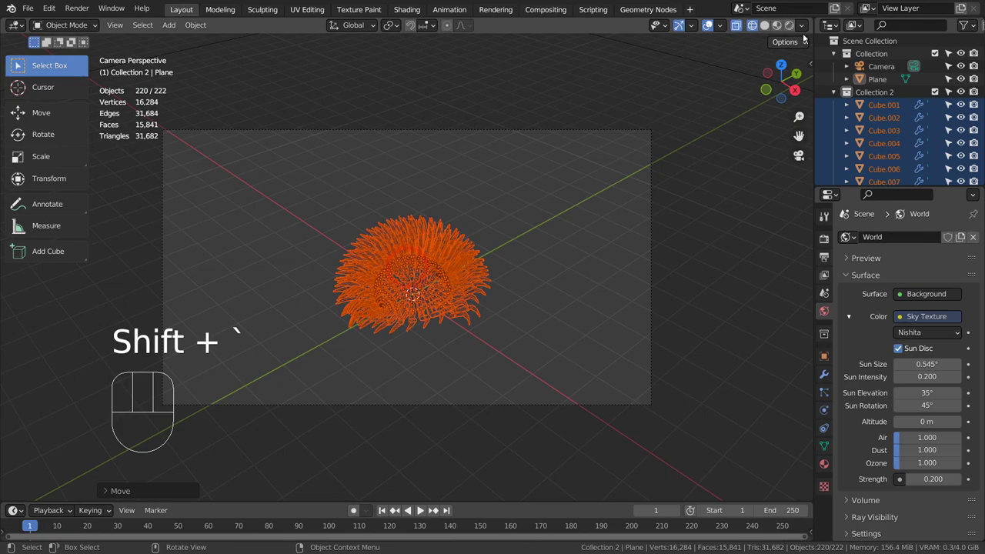
left_click(793, 30)
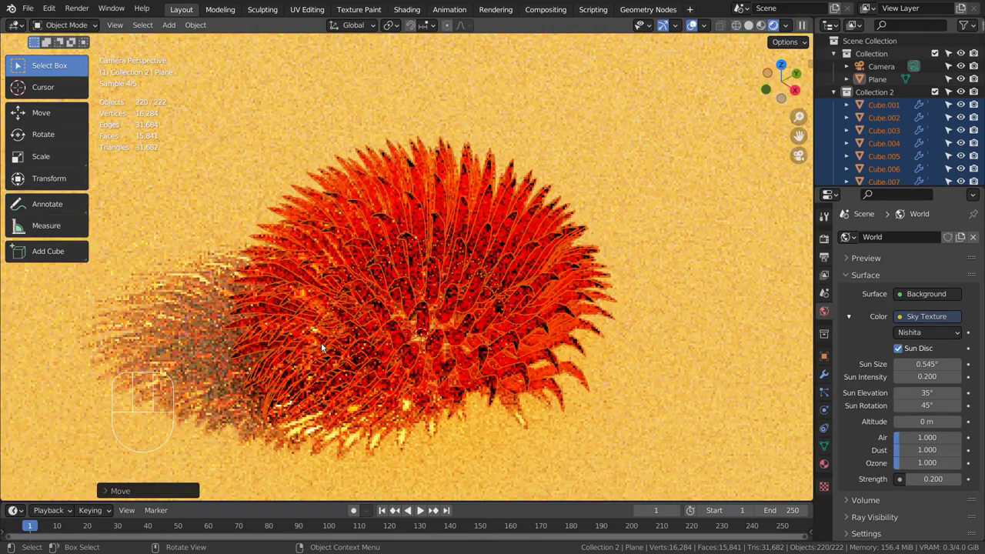
left_click_drag(277, 358, 581, 262)
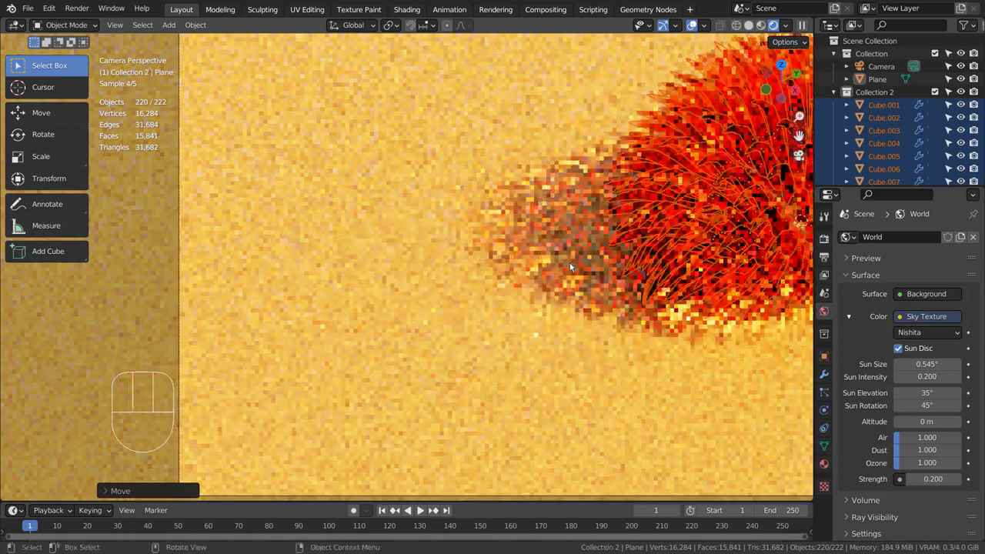
left_click_drag(617, 266, 444, 323)
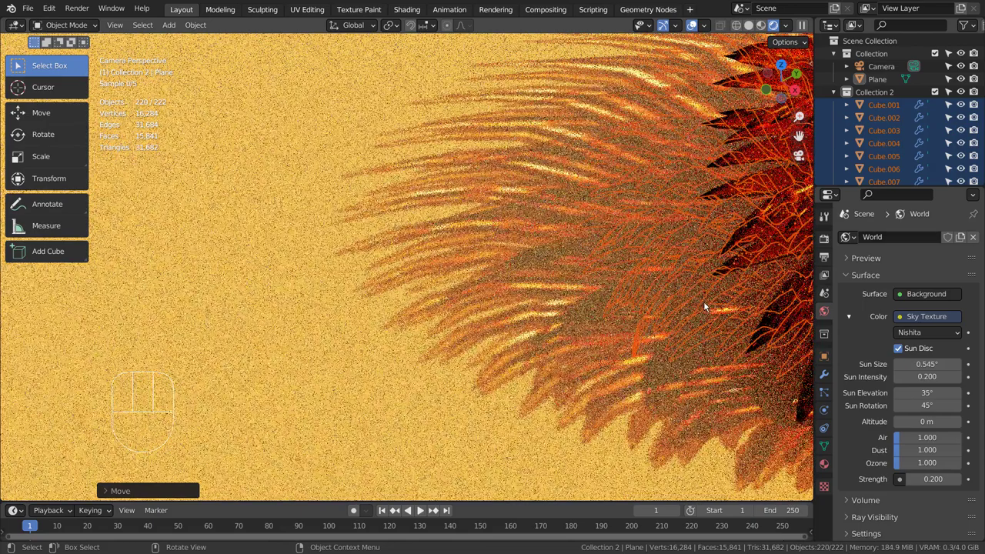
left_click_drag(698, 311, 497, 376)
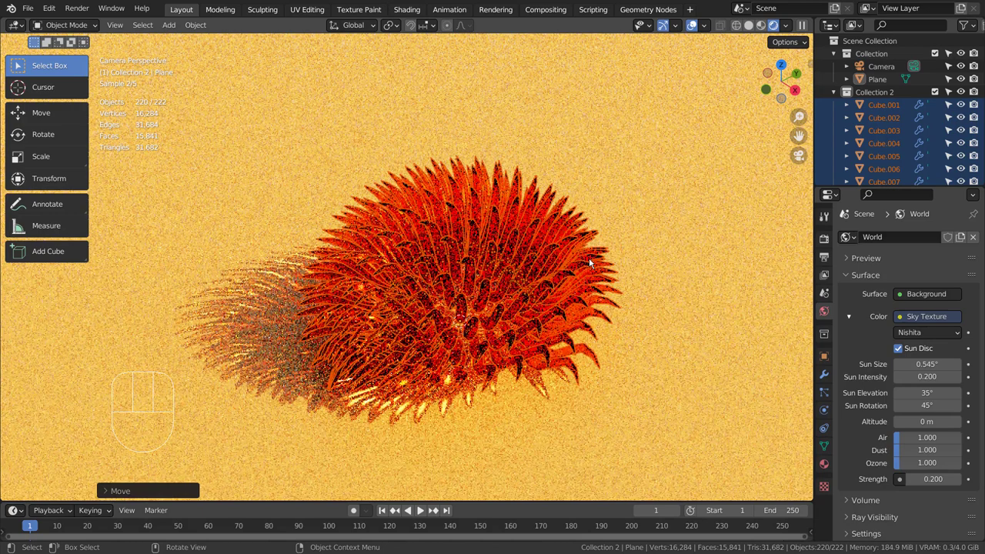
Hide the ground plane via its eye icon in the Outliner
left_click(731, 157)
Hide about half the spikes, unhide the ground plane with Alt+H and zoom in on the render
key("h")
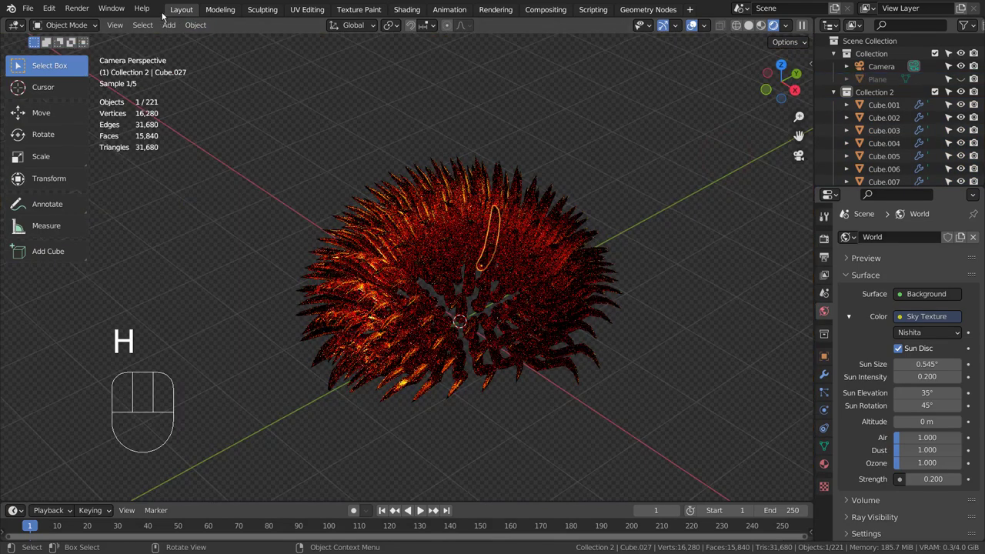
left_click_drag(143, 29, 216, 192)
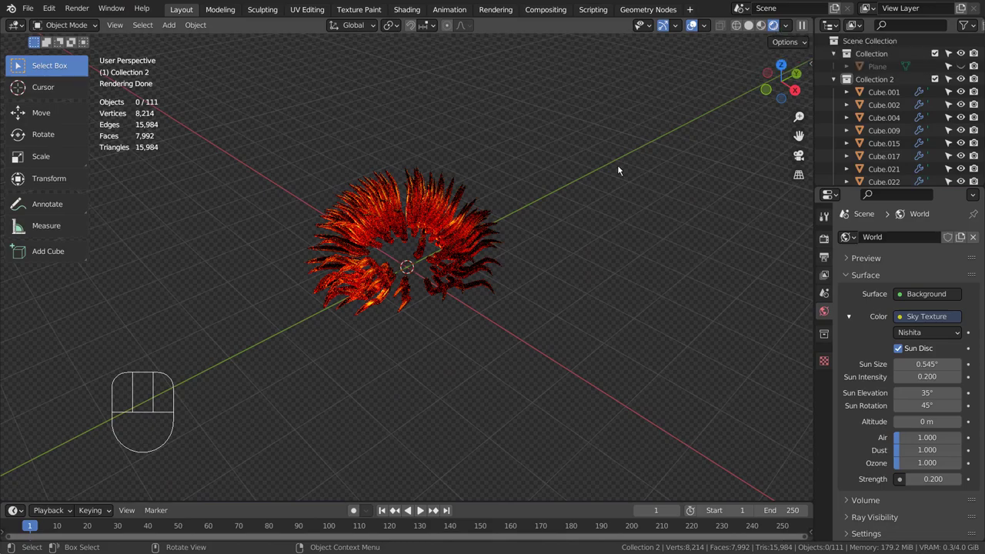
key("alt+h")
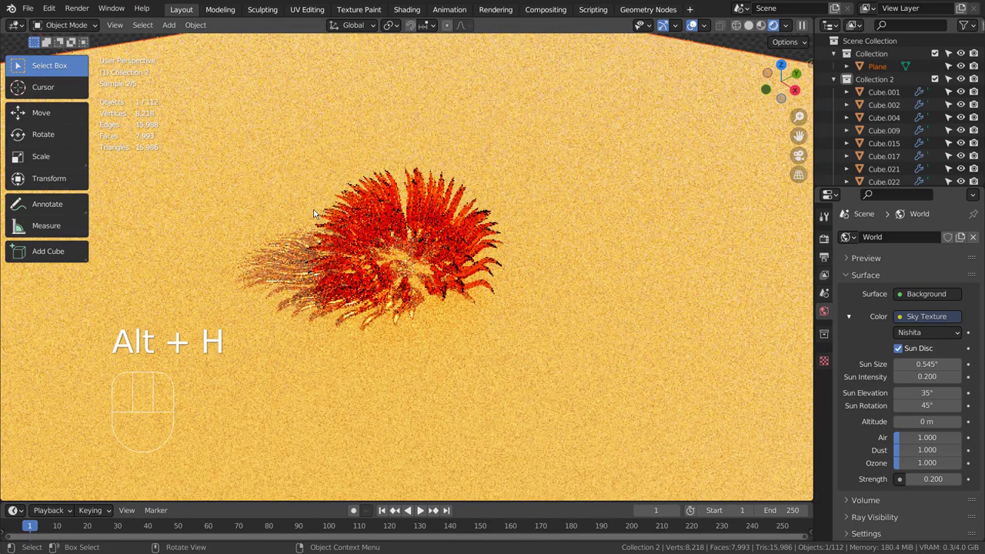
left_click_drag(321, 240, 408, 265)
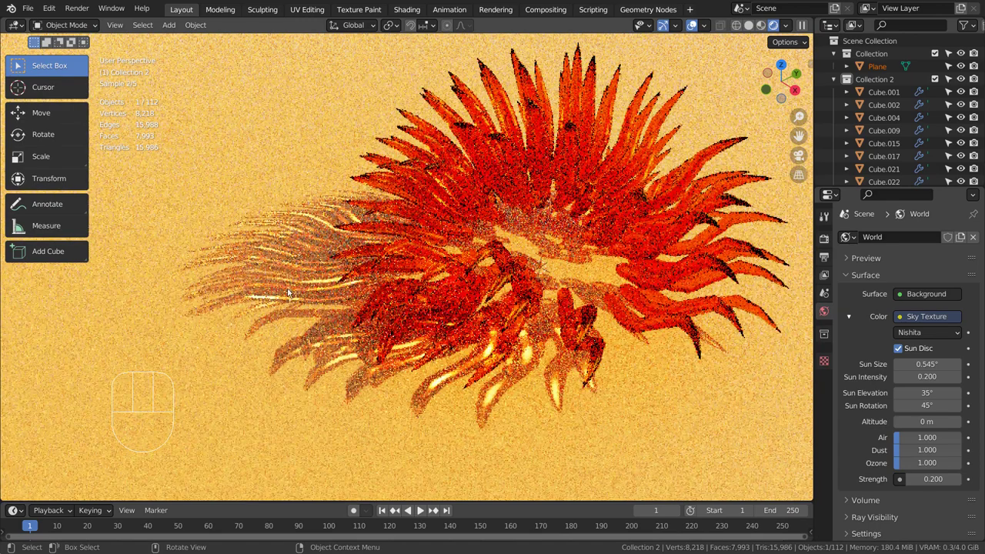